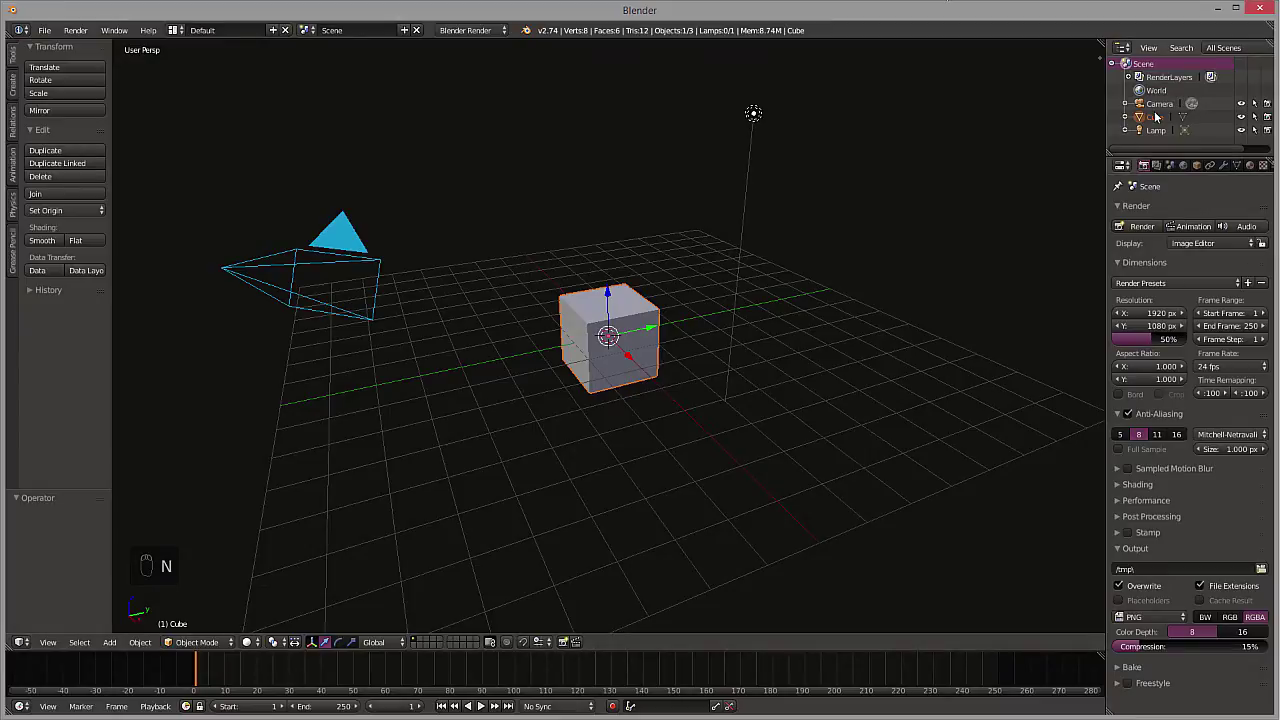
Zero the camera's X/Z location and set its rotation to 90/0/0 so it faces the scene head-on.
key(n)
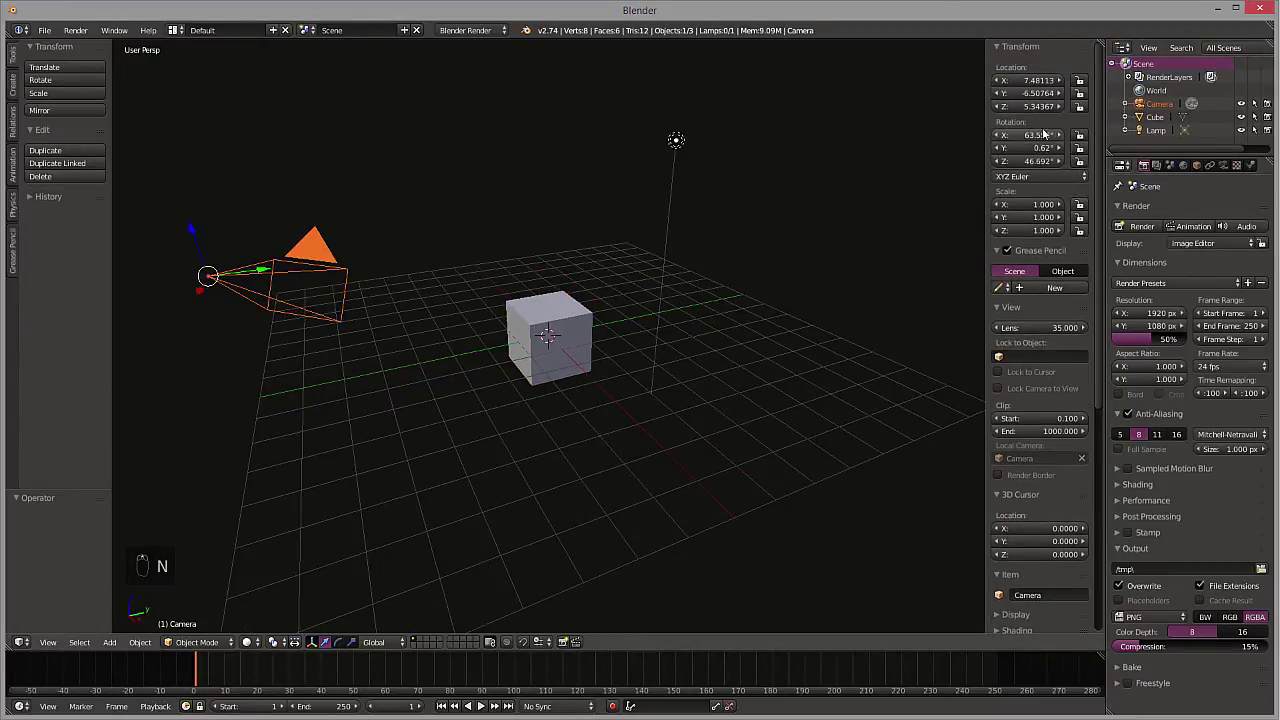
click(1033, 78)
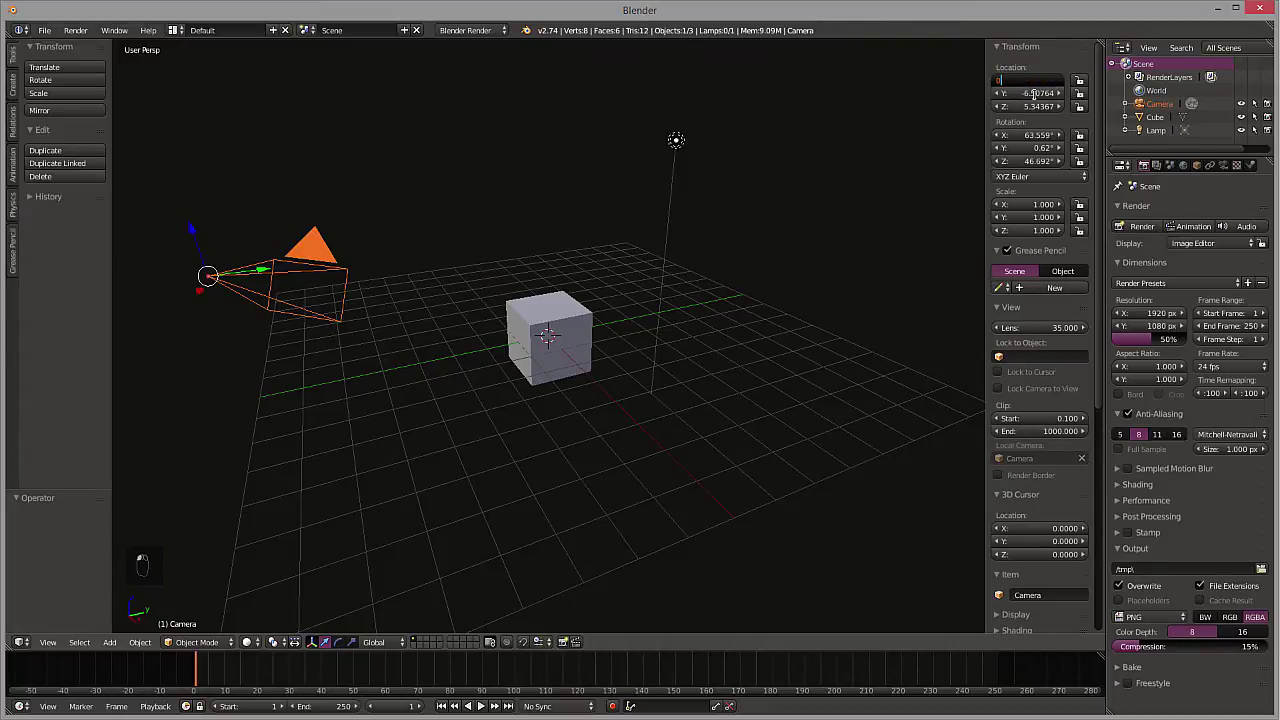
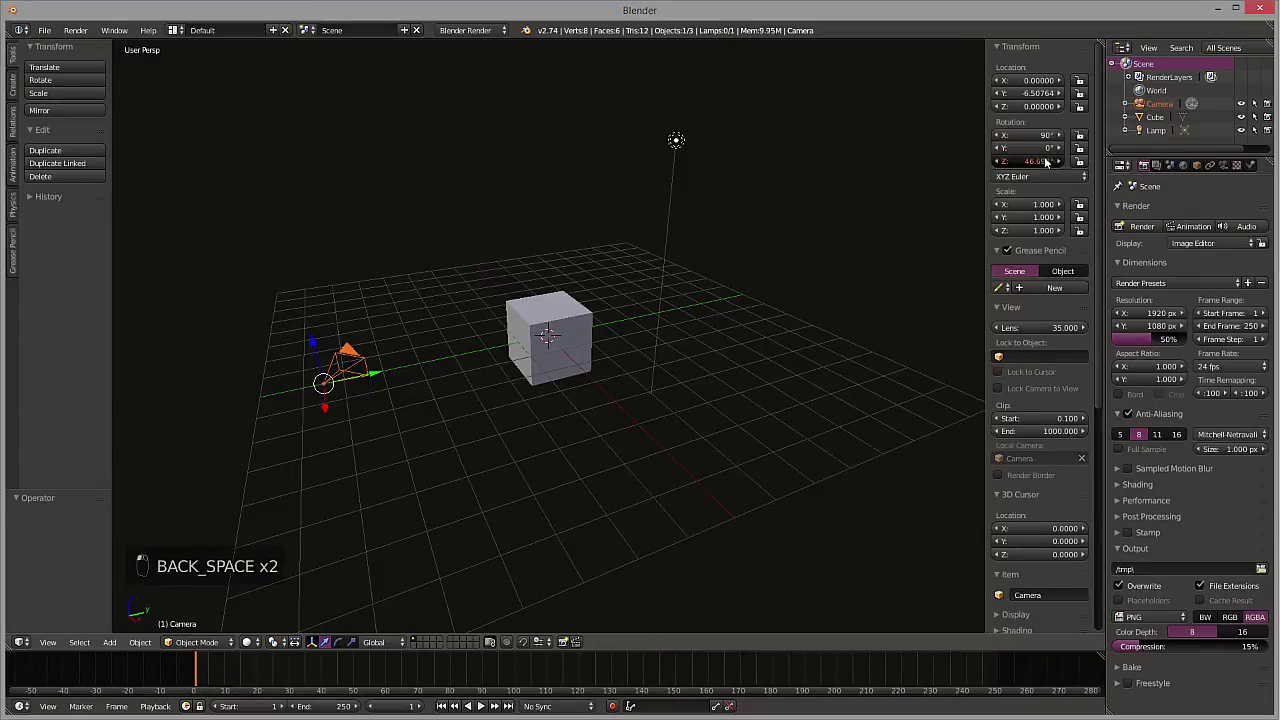
drag(679, 137, 1152, 317)
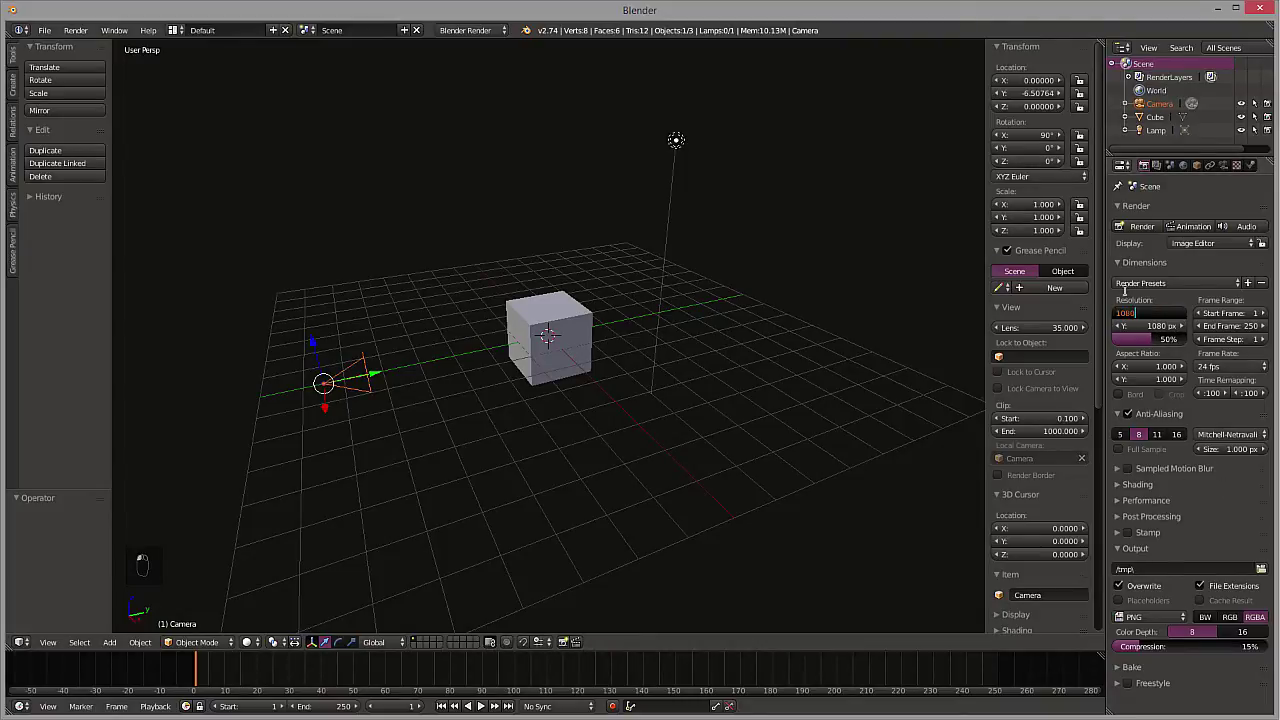
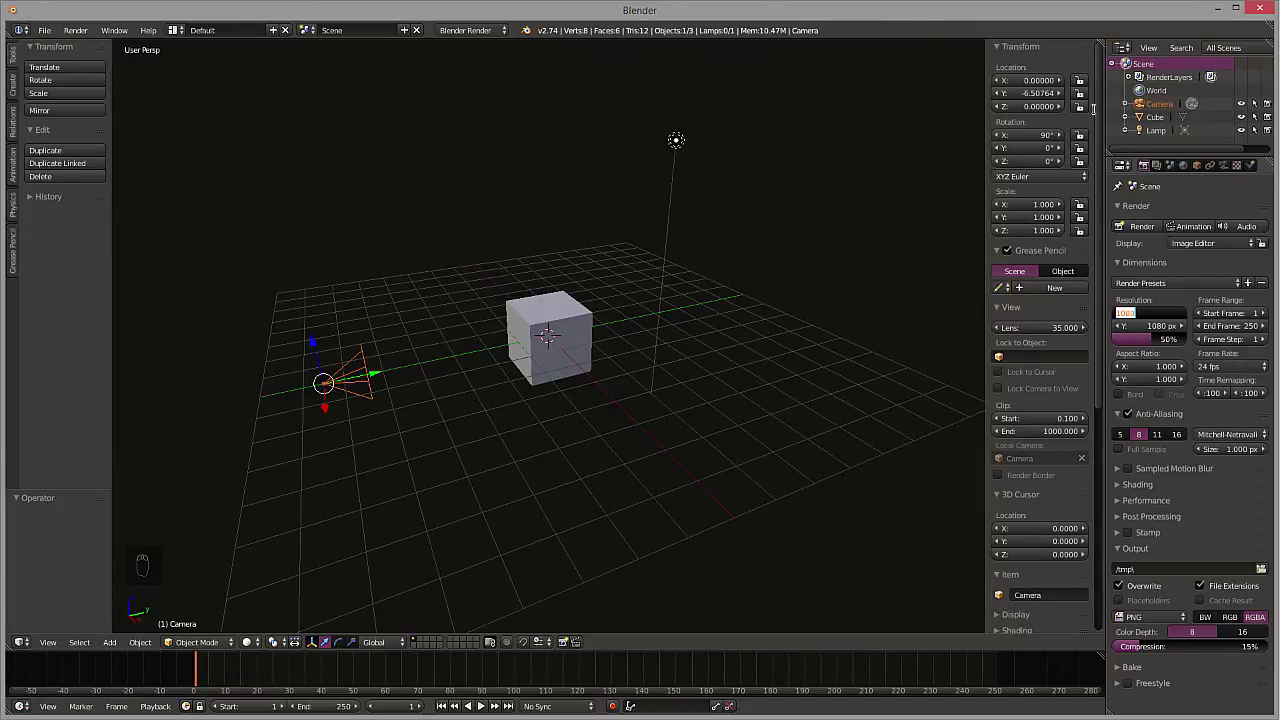
Confirm 1080 px width, delete the default cube and add a 162-vertex icosphere with raised subdivisions.
click(1162, 122)
click(1156, 134)
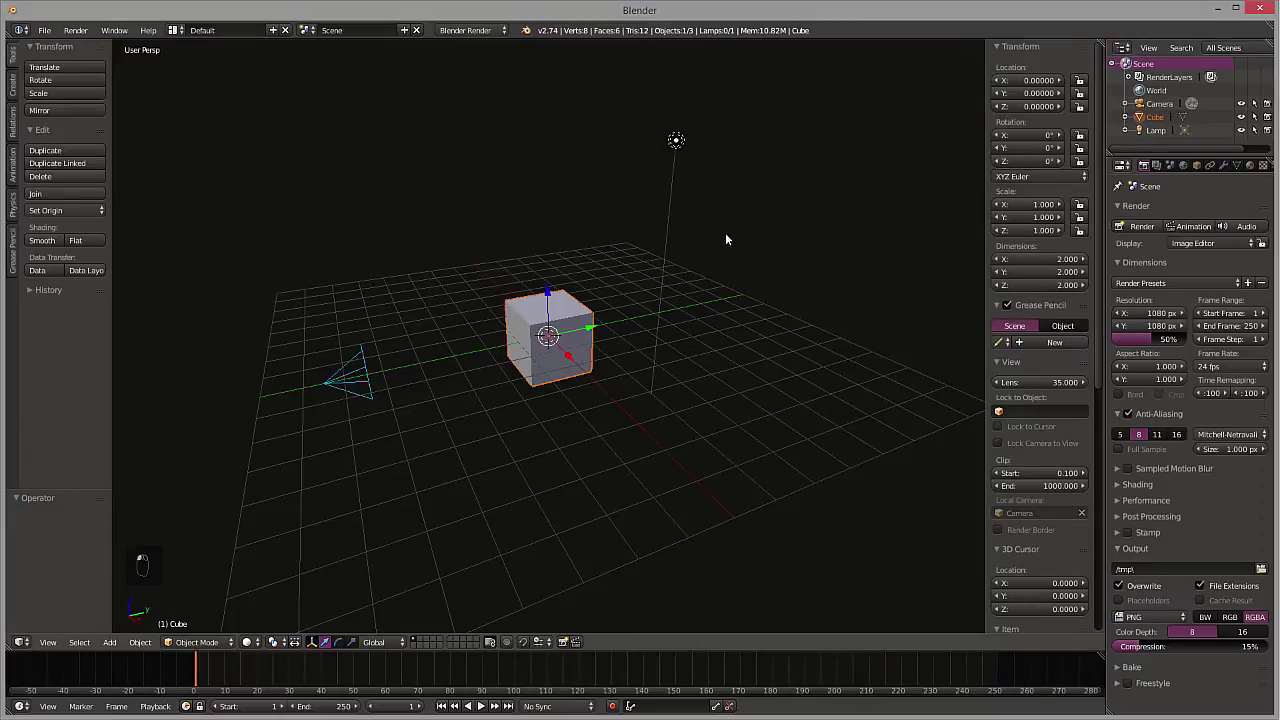
key(Delete)
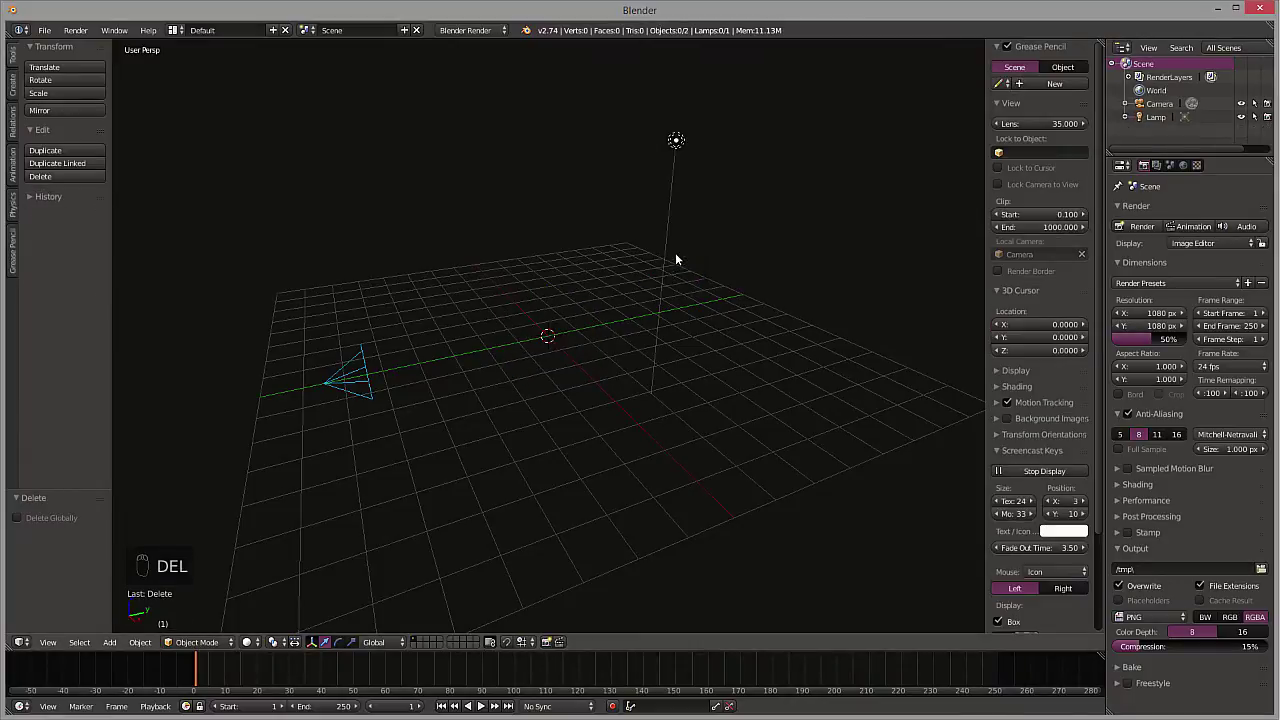
key(shift+a)
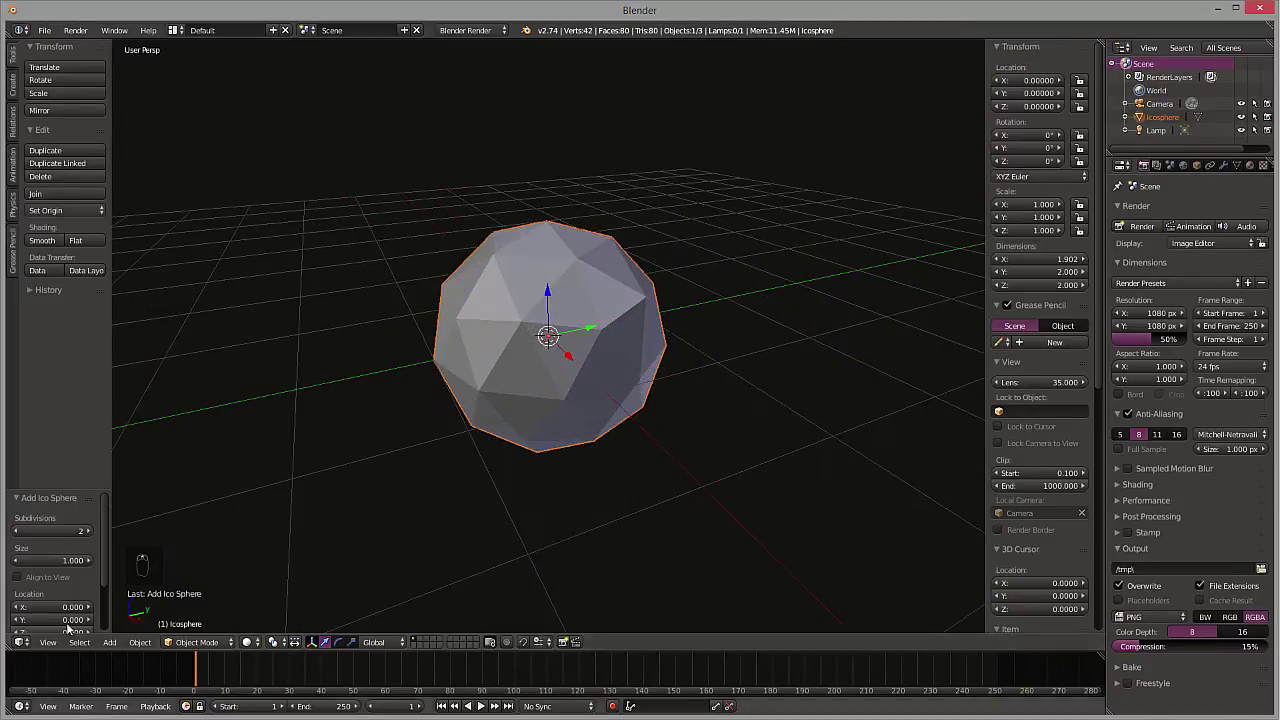
click(90, 532)
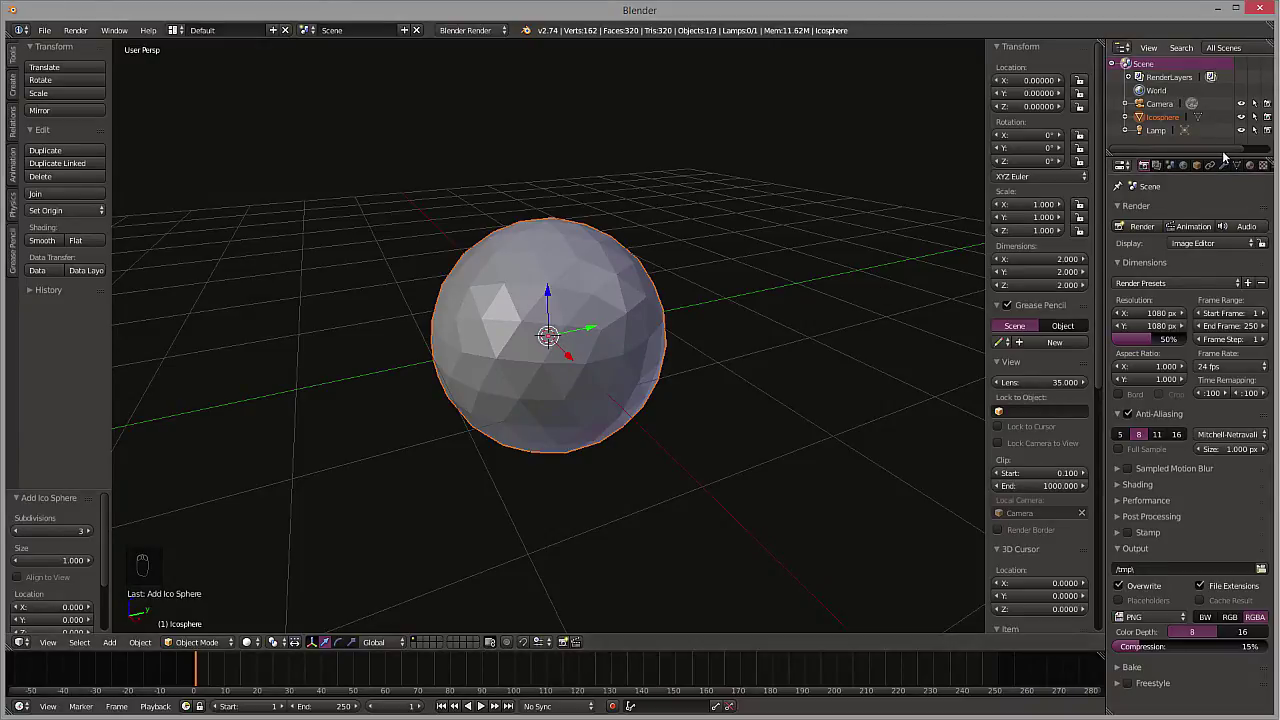
Scale a random subset of the icosphere's vertices outward for a lumpy surface, then return to Object Mode.
key(Tab)
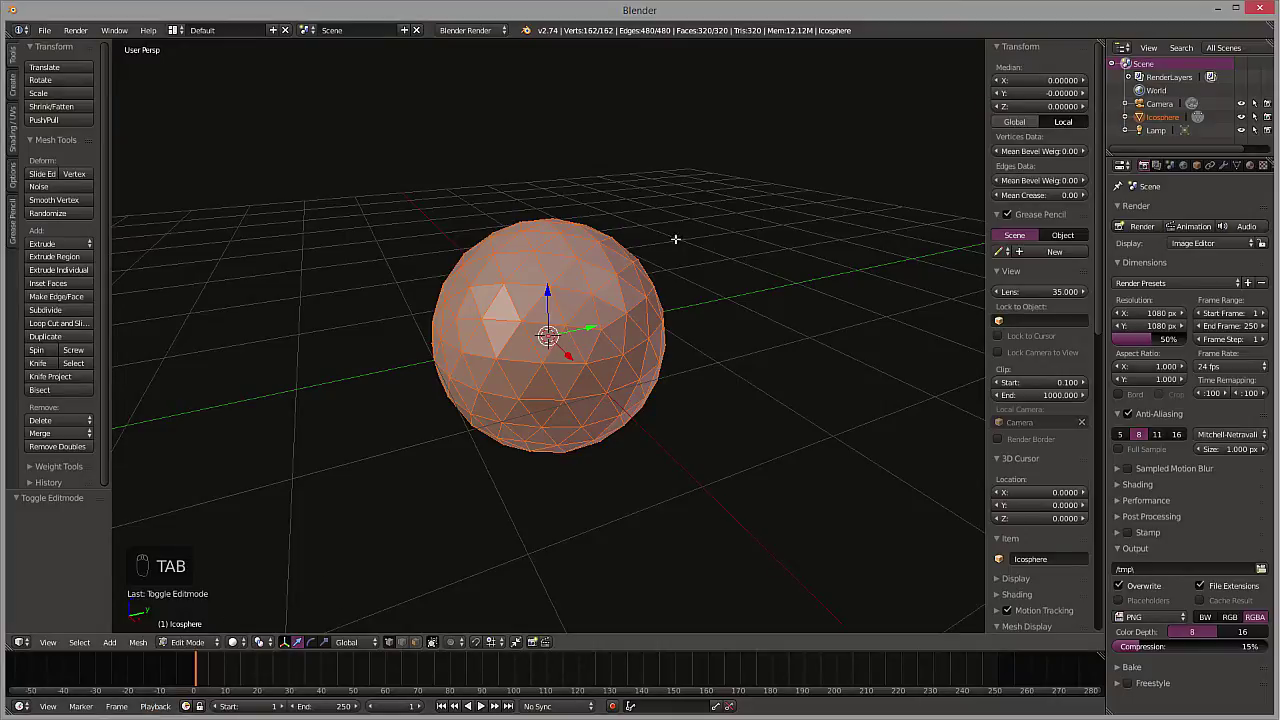
key(a)
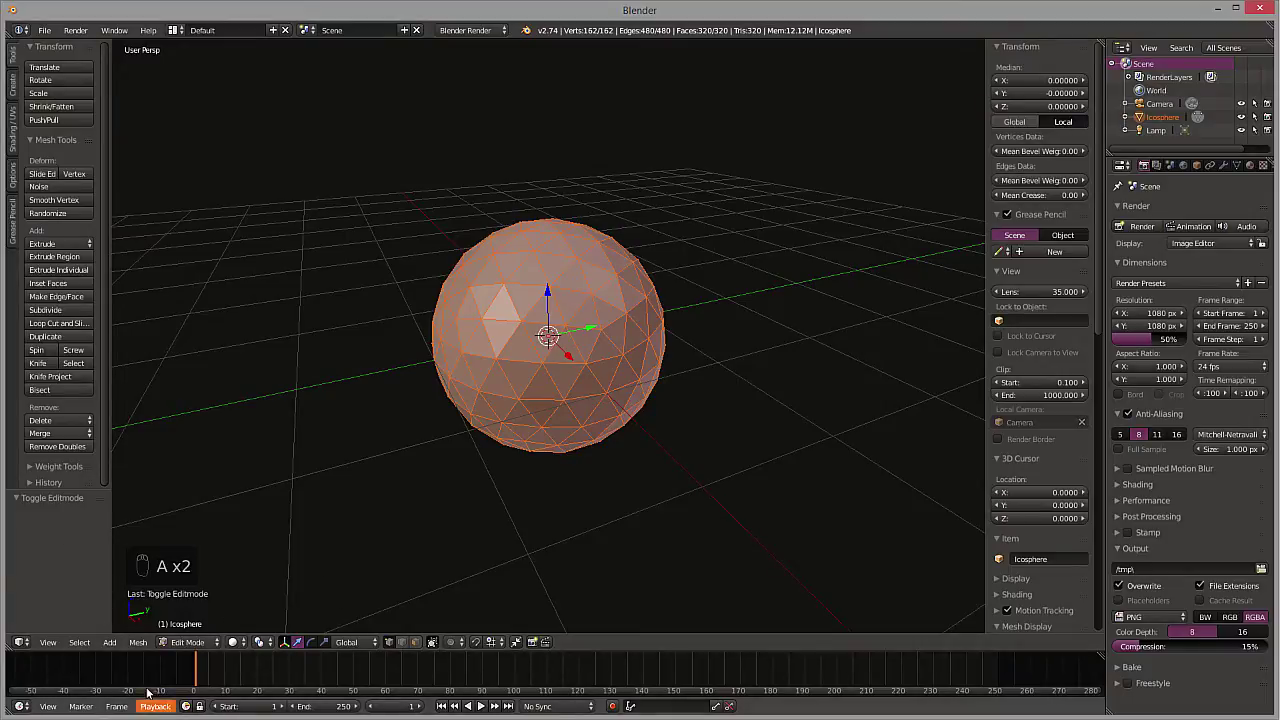
key(a)
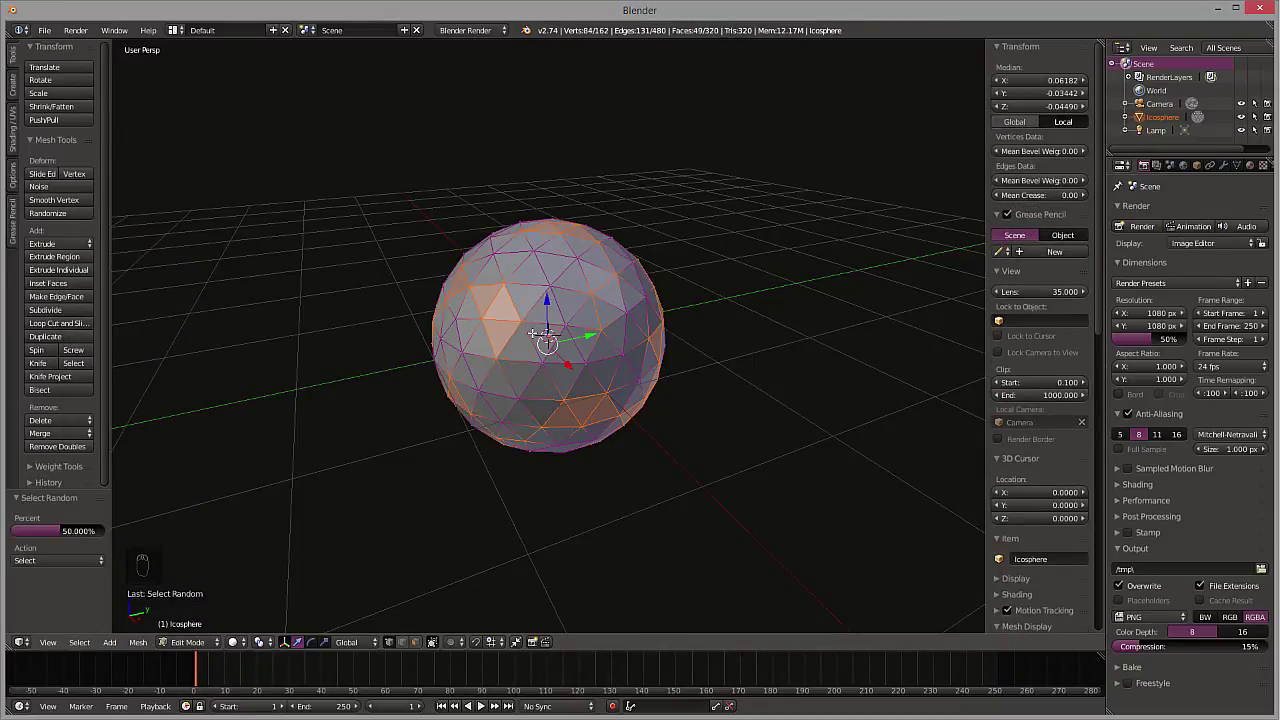
key(s)
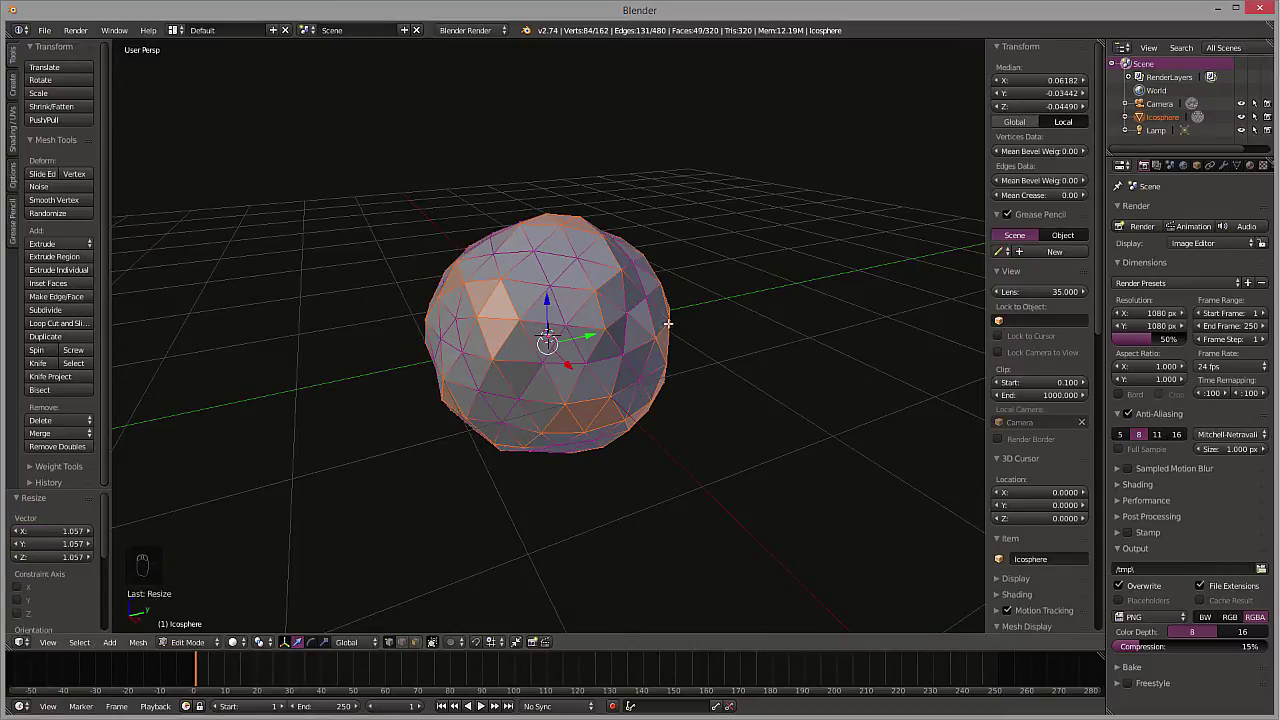
key(Tab)
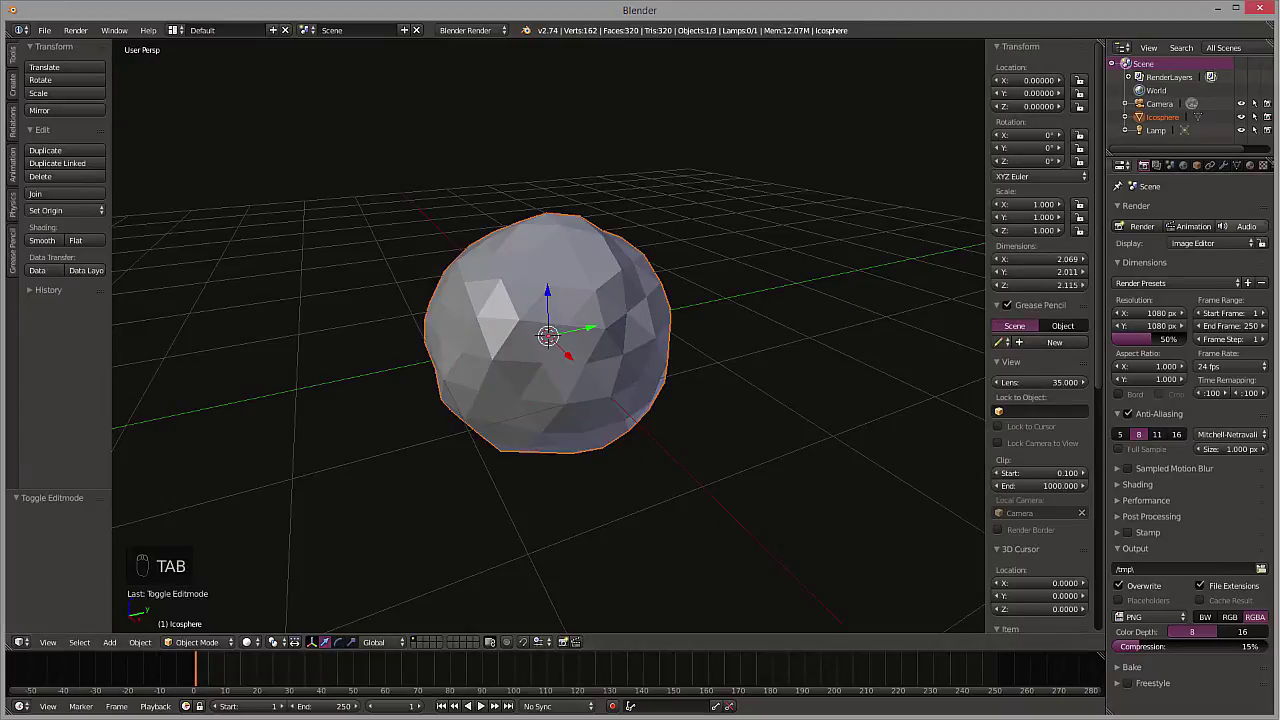
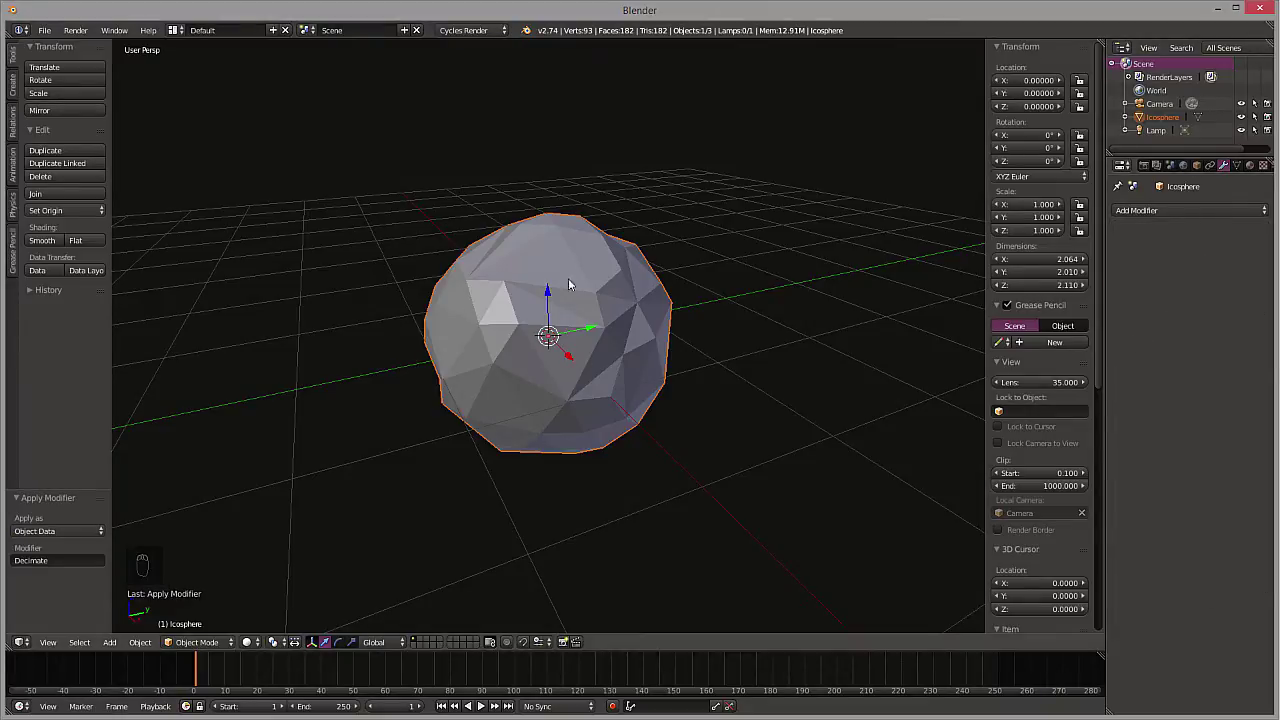
From camera view, move the camera forward to Y -4.80 so the icosphere fills the frame.
key(KP_0)
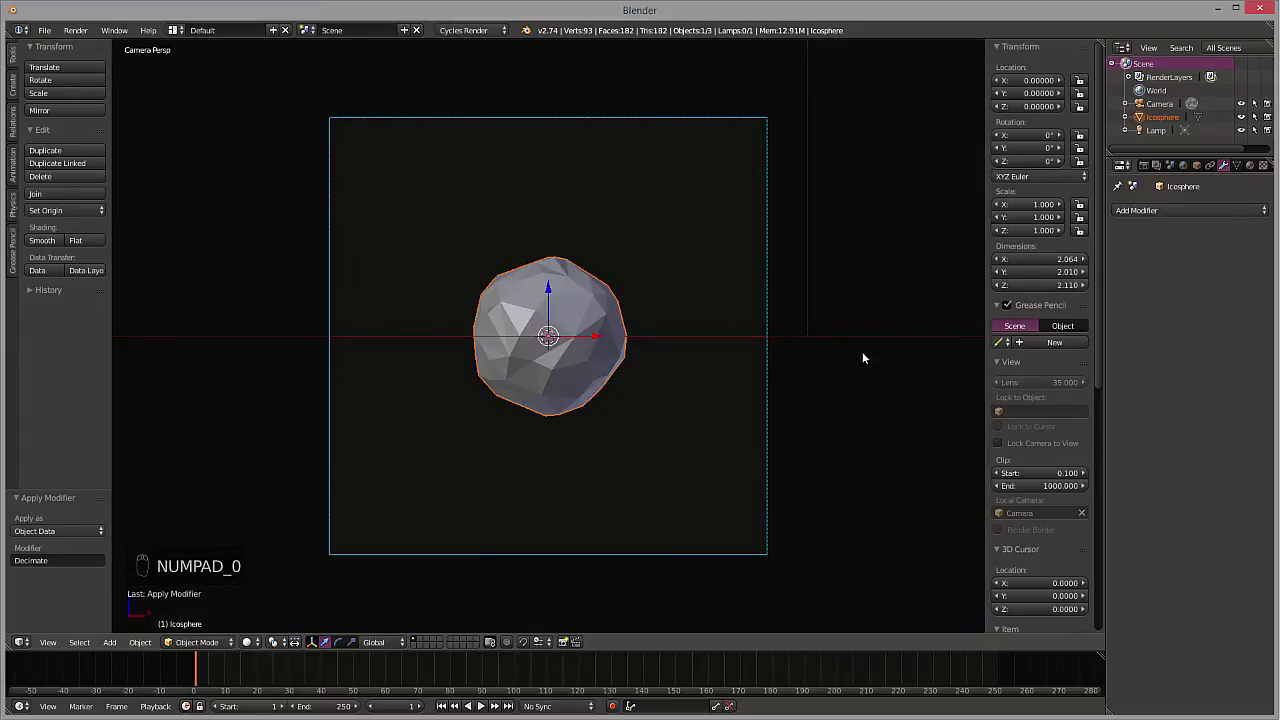
key(g)
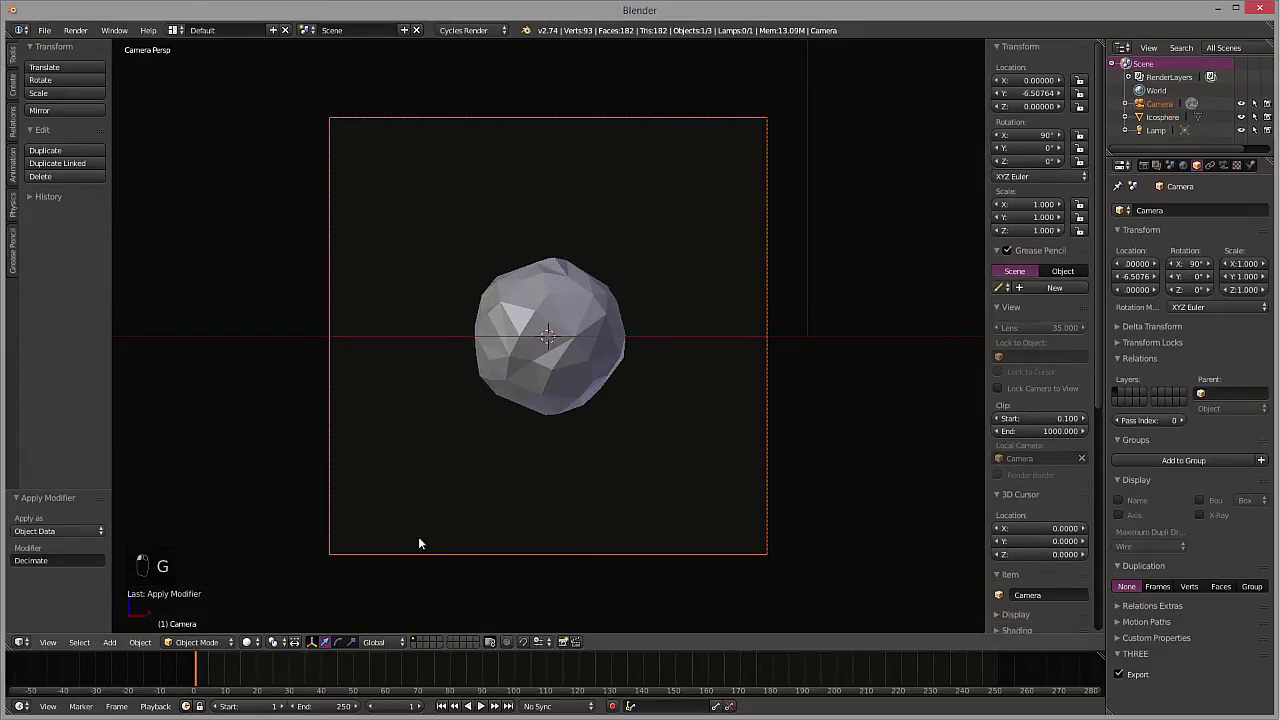
key(g)
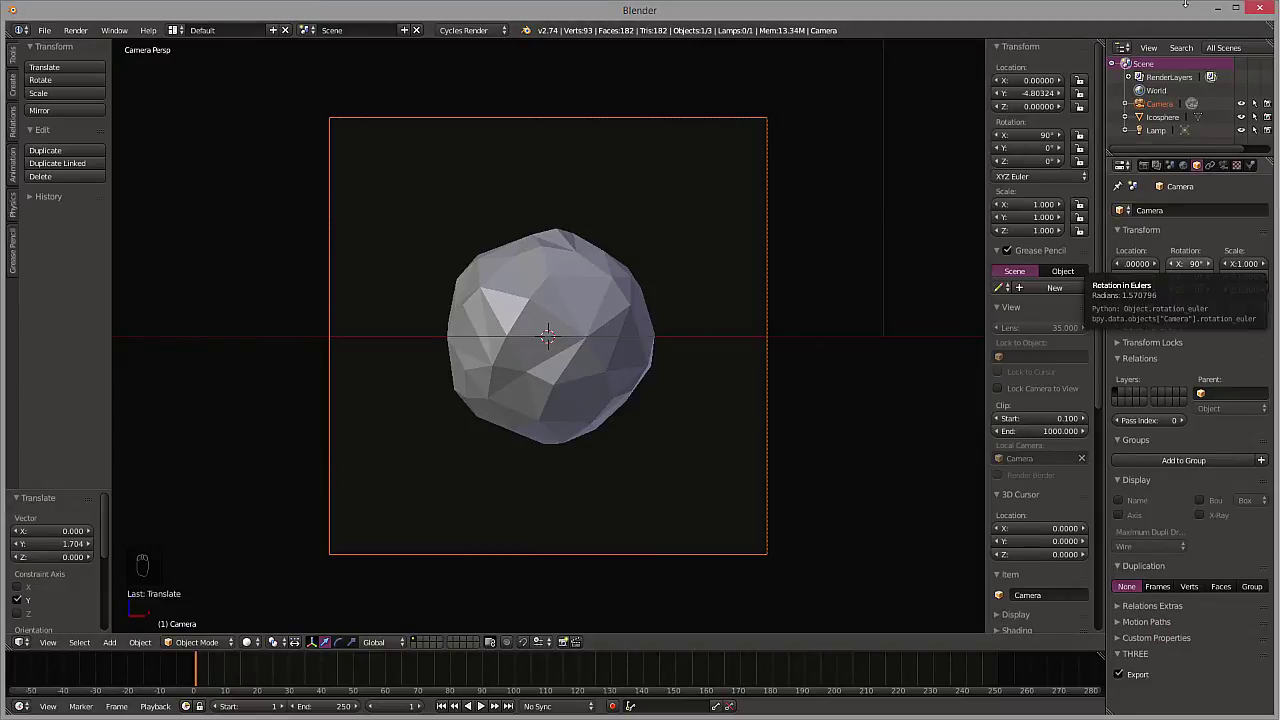
key(KP_7)
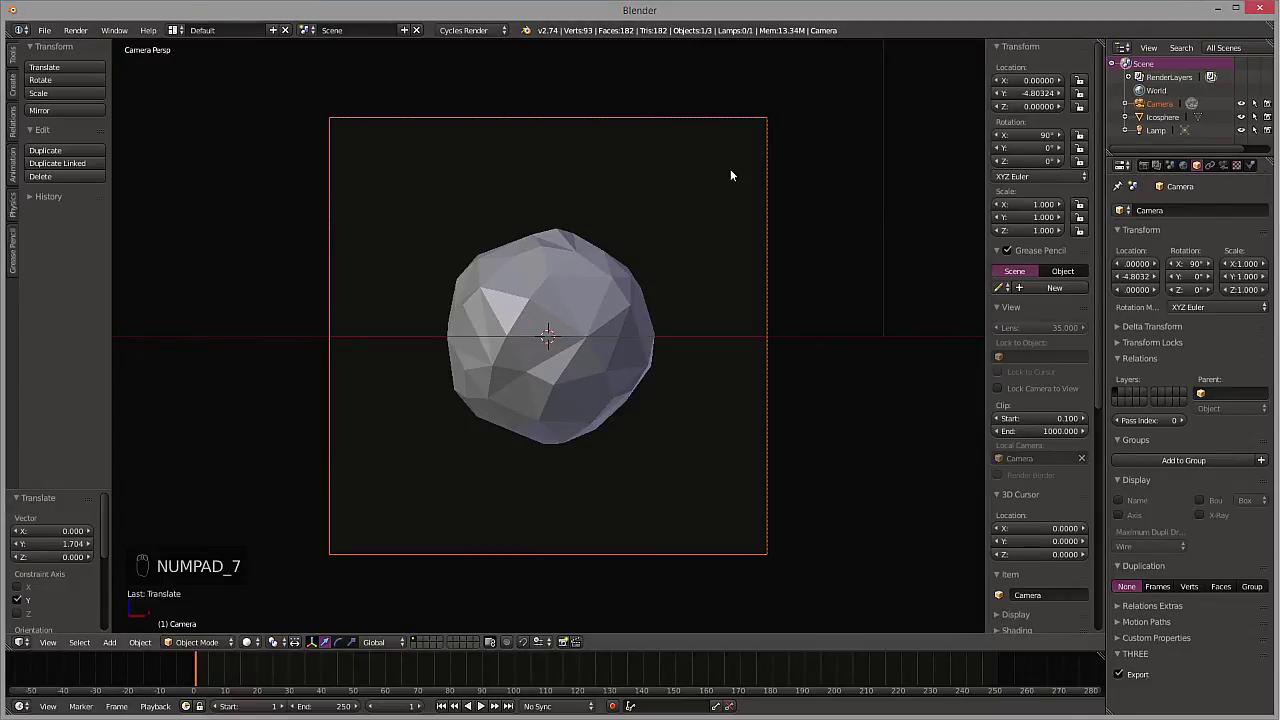
From top view, move the lamp front-left to about X -2.98, Y -4.95, Z 5.90, then nudge the camera closer.
key(KP_7)
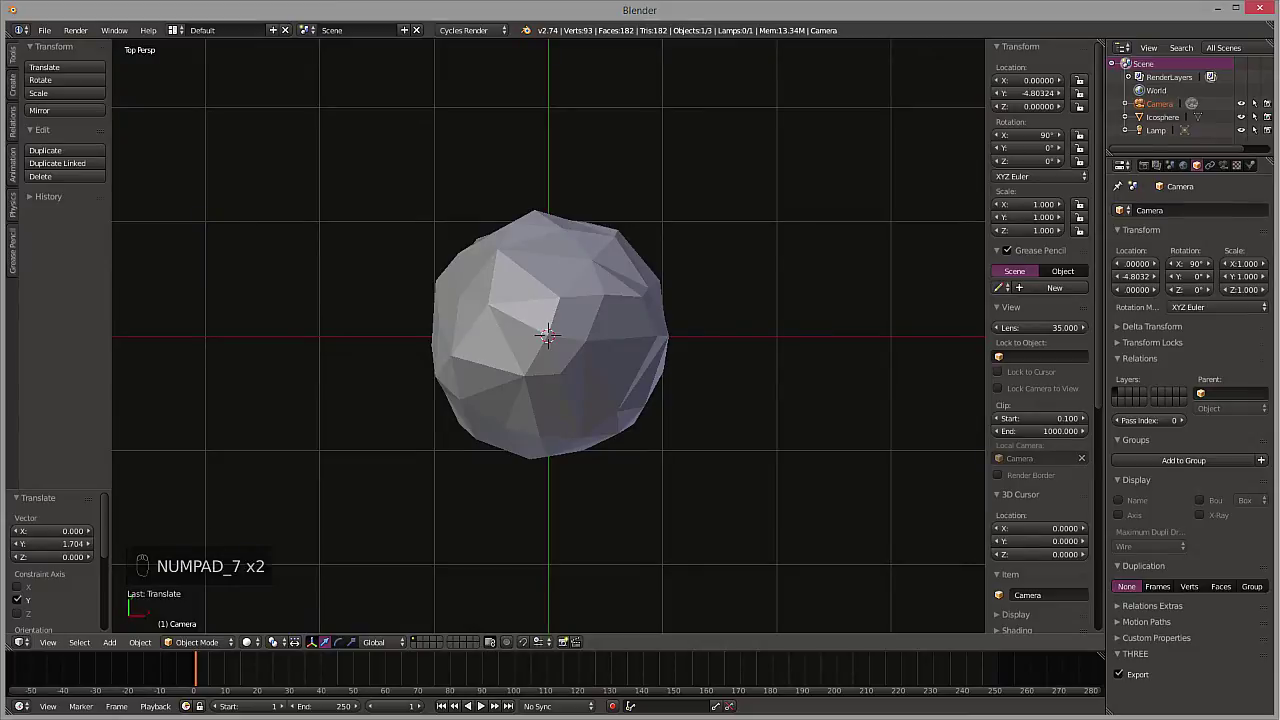
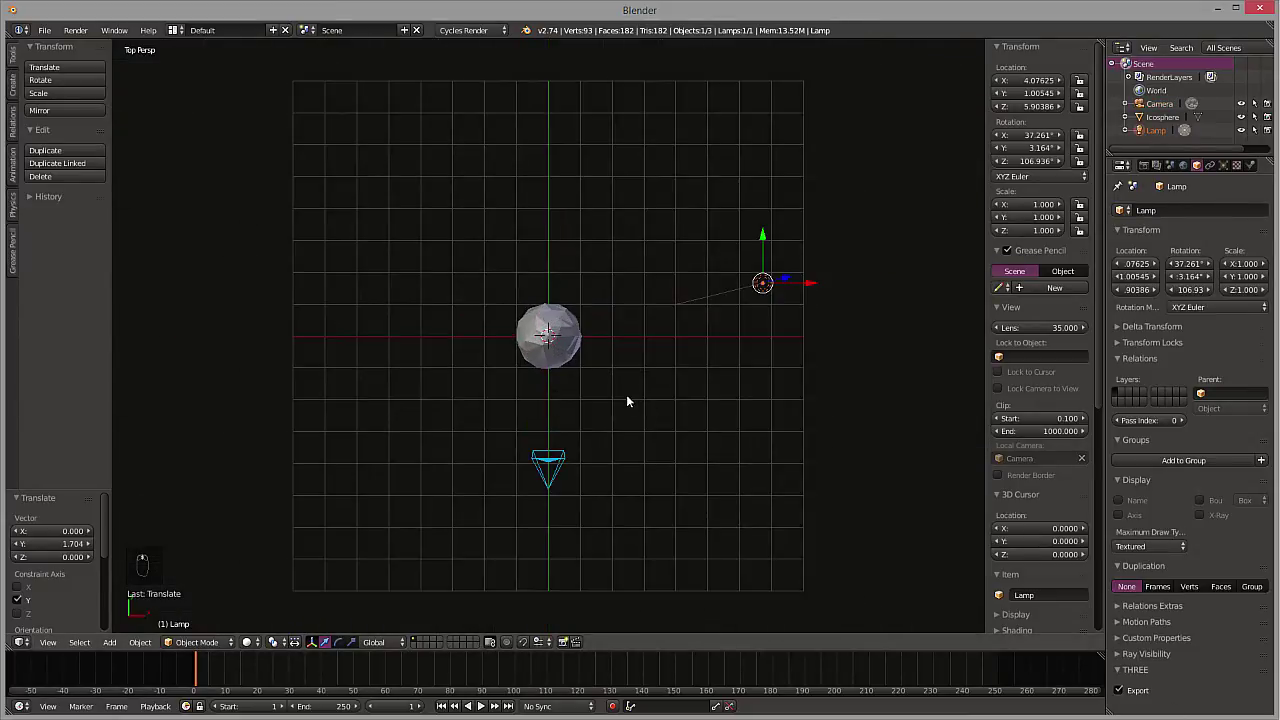
key(g)
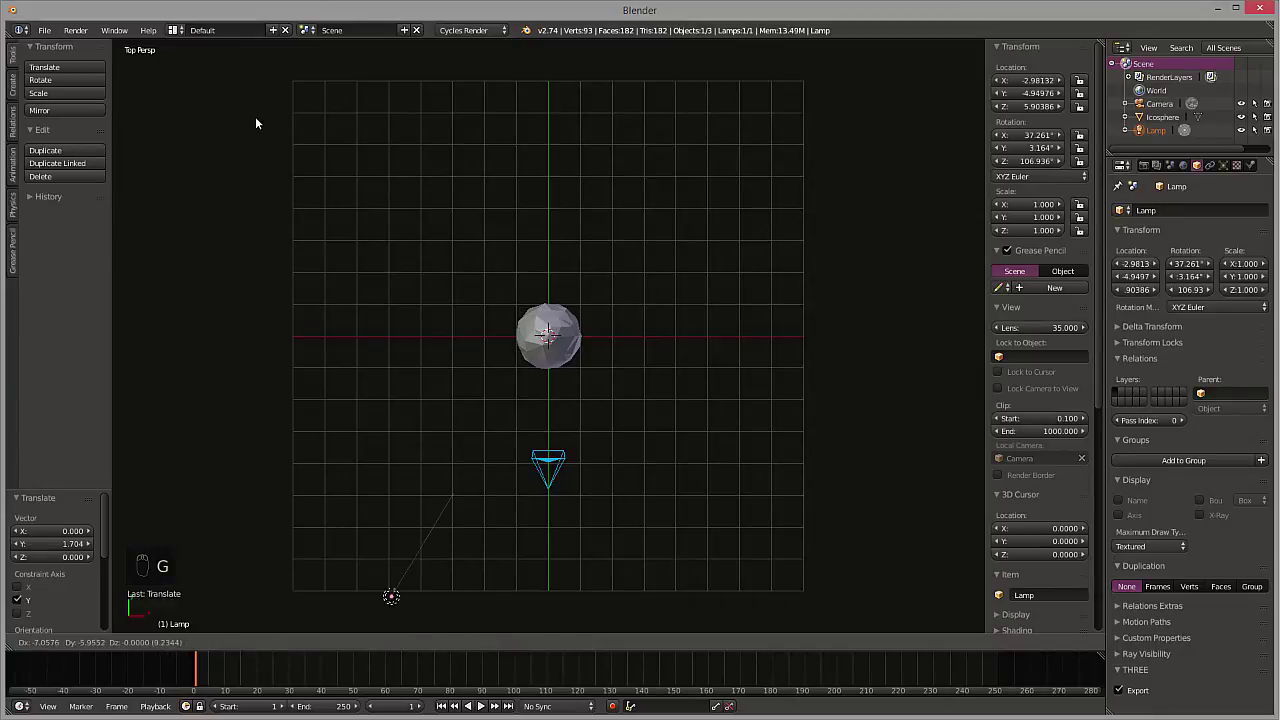
key(KP_0)
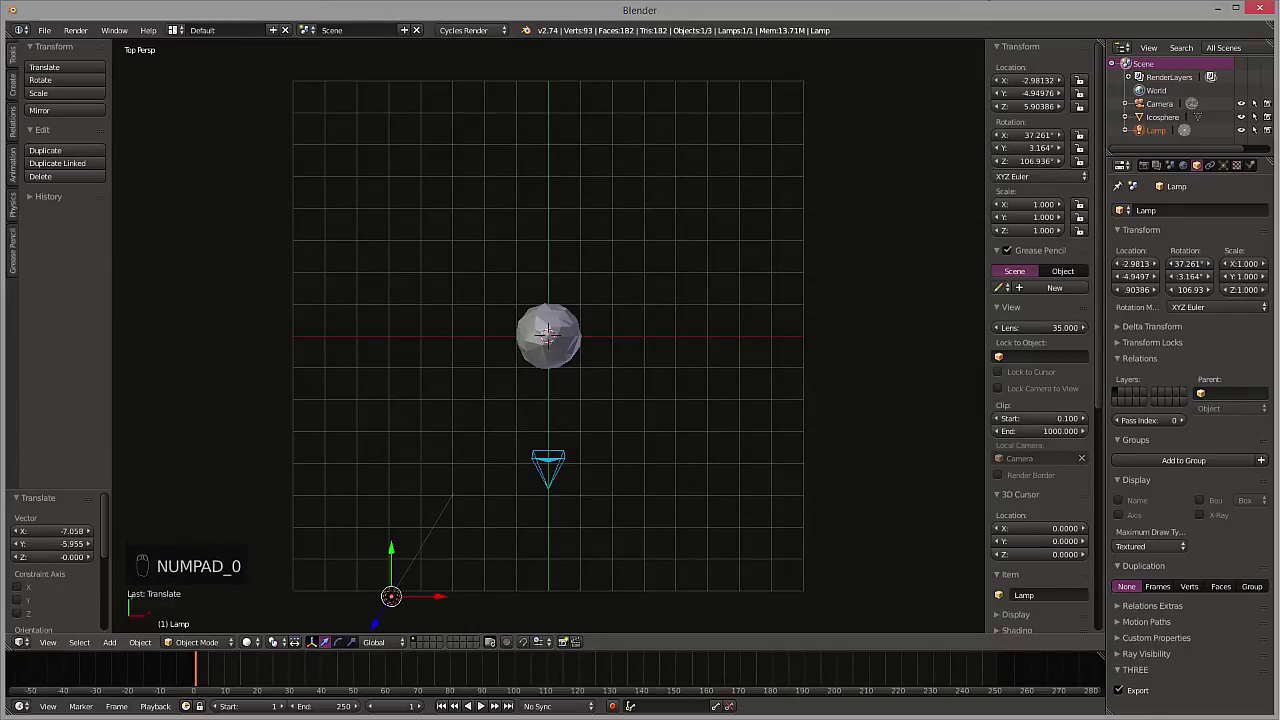
key(KP_0)
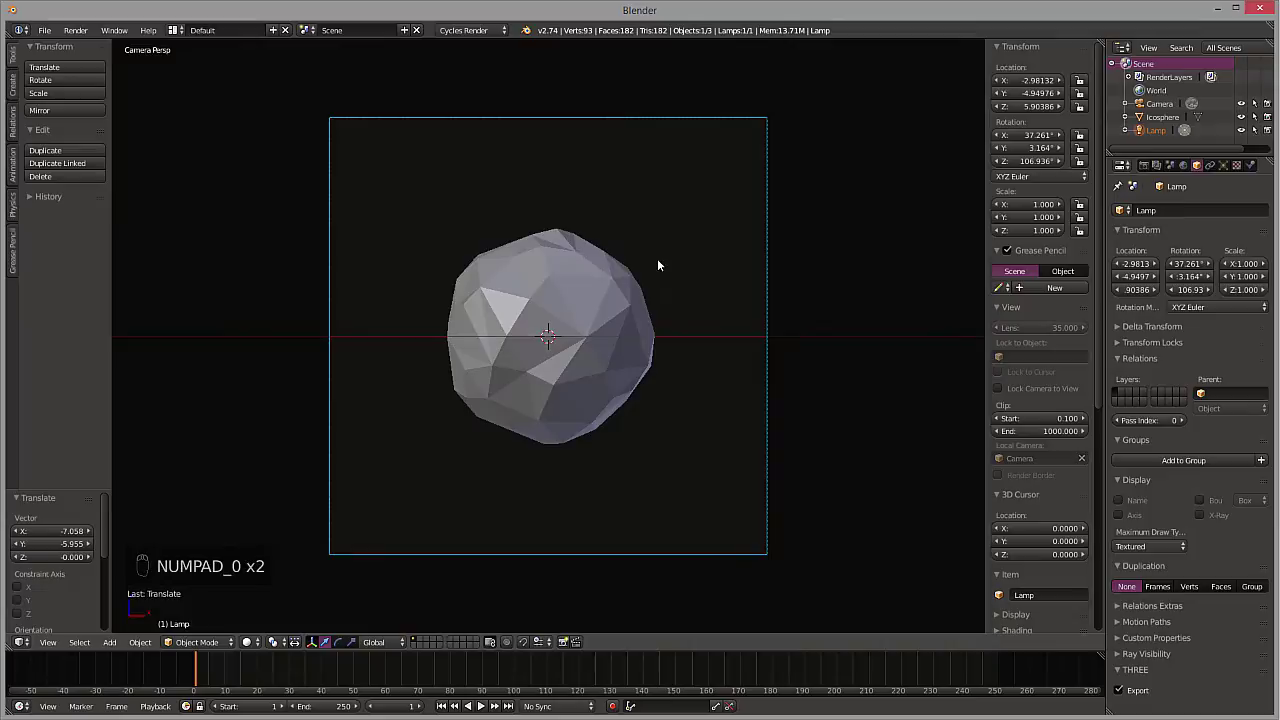
key(g)
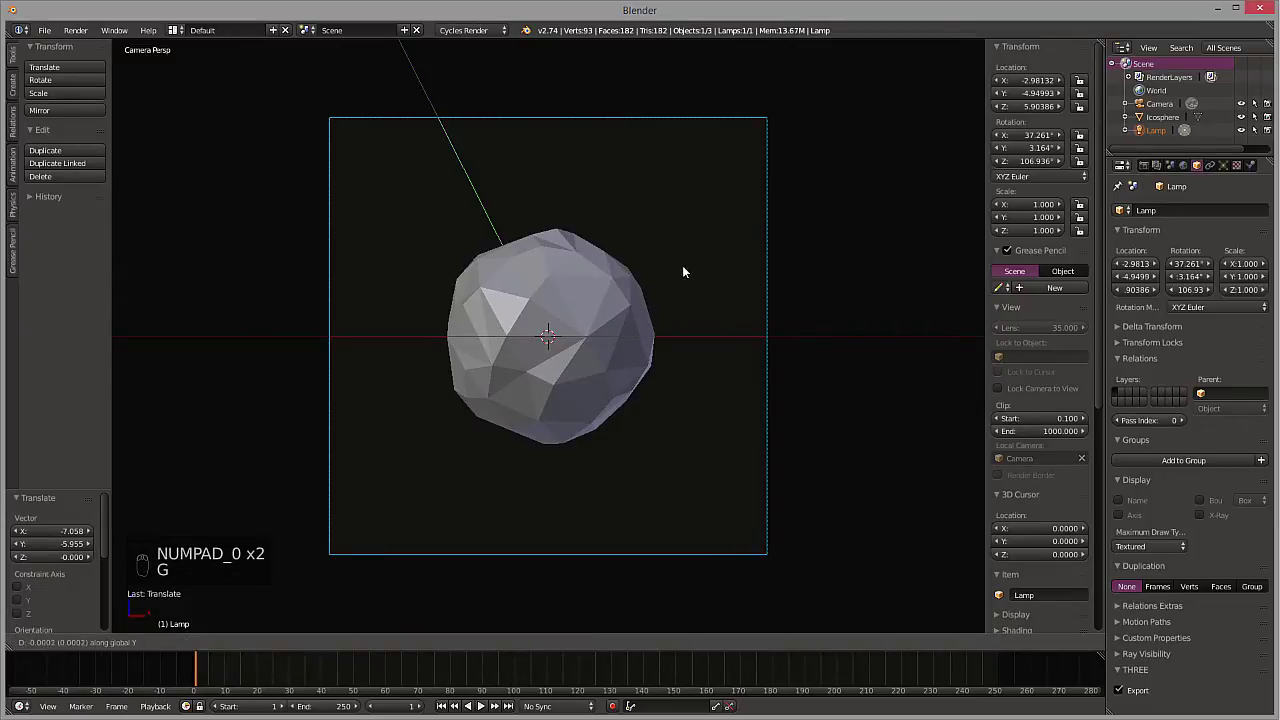
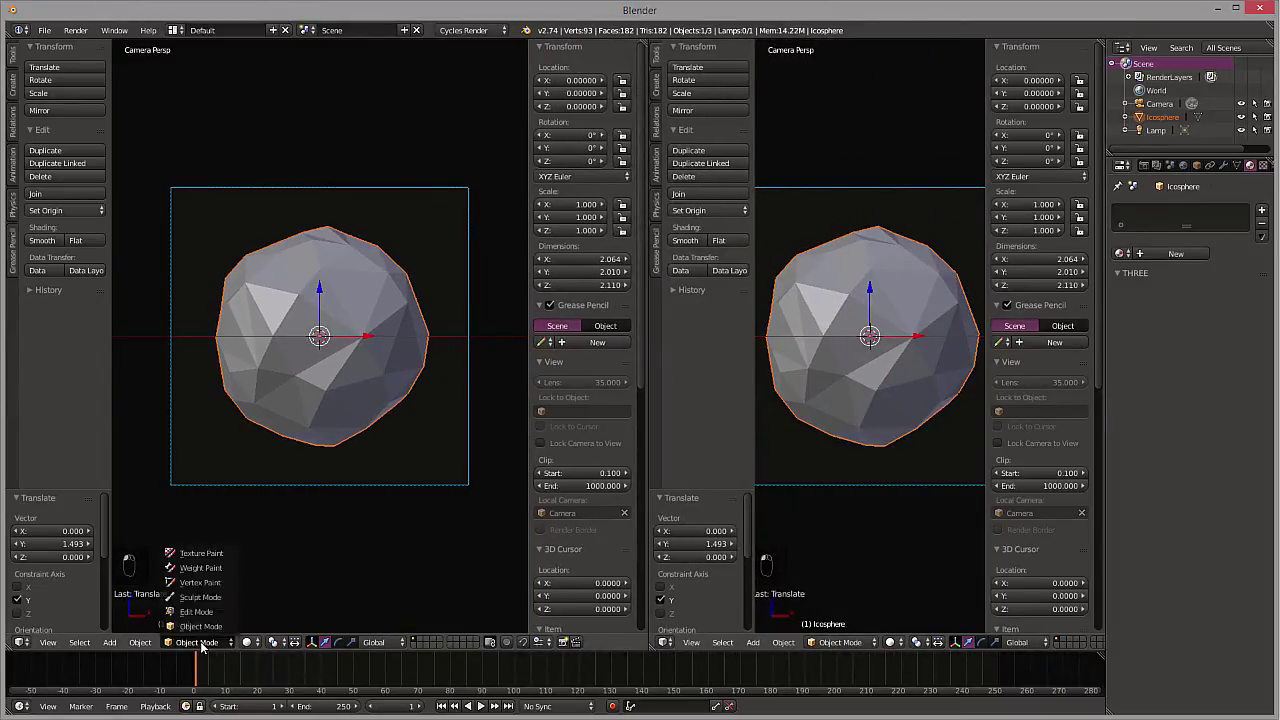
Wire a Mix Shader between the Toon BSDF and the material output, second slot left empty.
drag(504, 490, 764, 651)
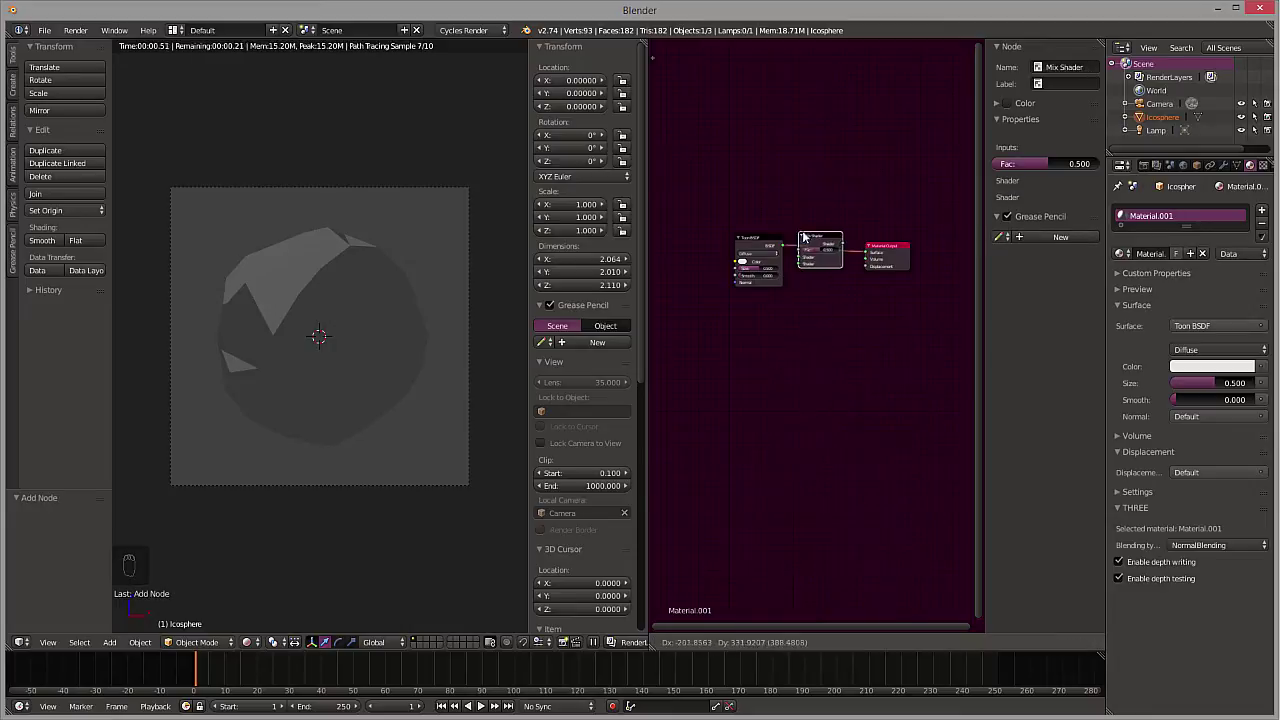
click(917, 249)
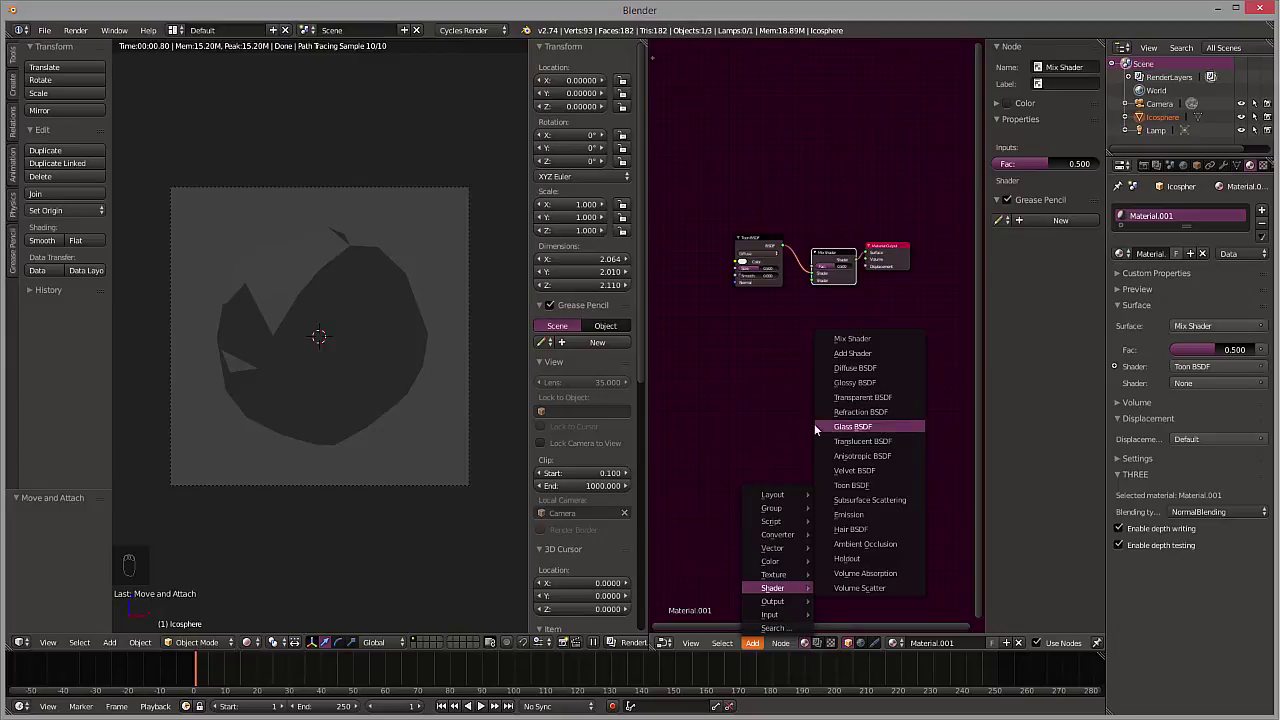
Add a Glass BSDF into the Mix Shader's second slot, blending toon and glass.
click(755, 388)
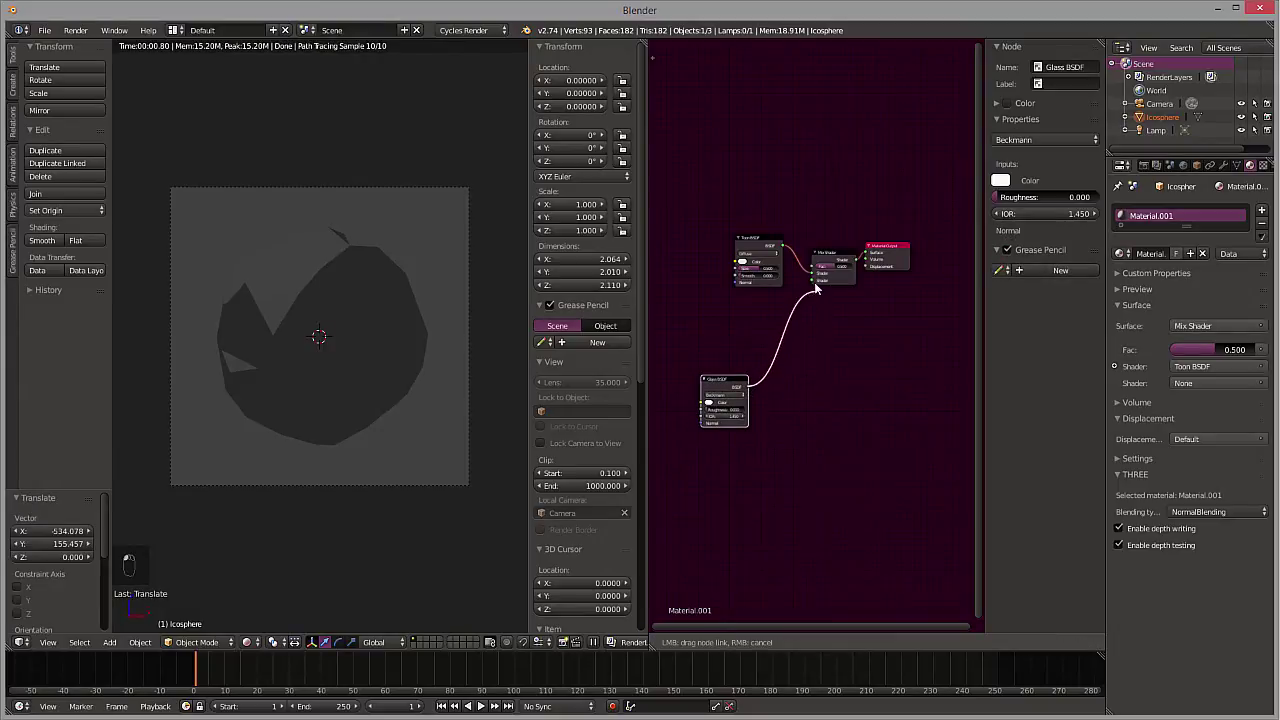
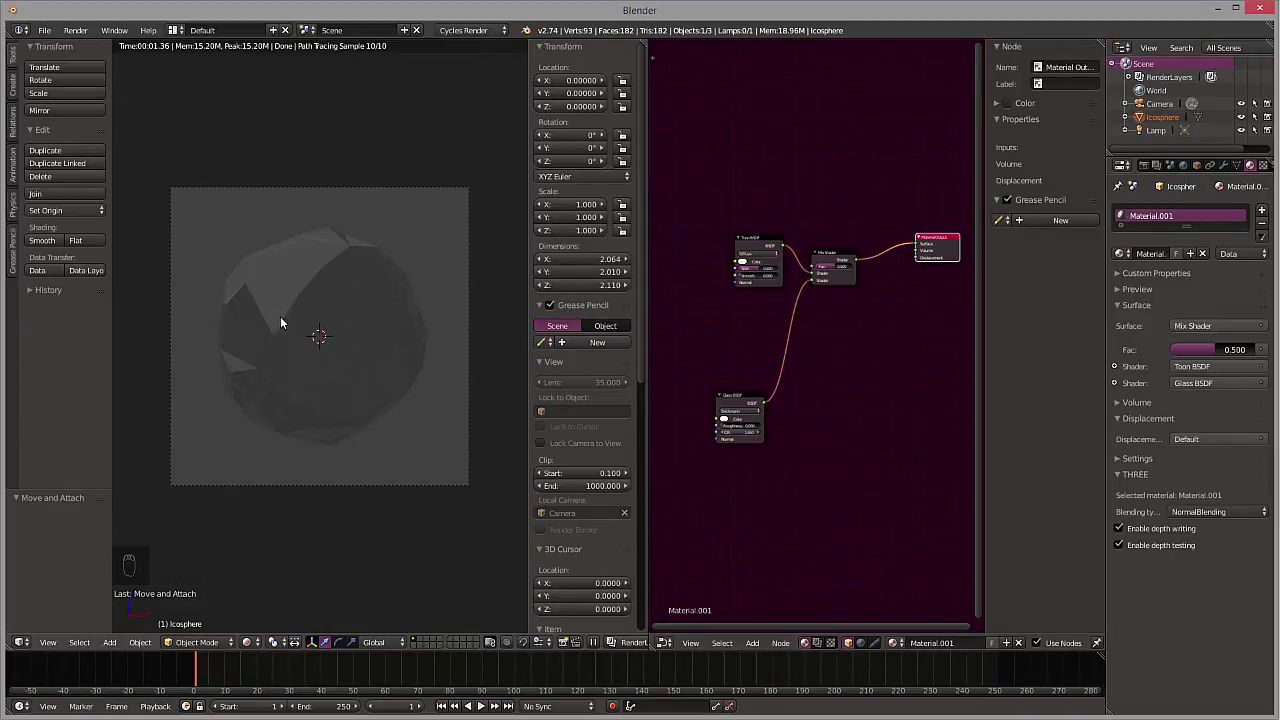
key(shift+a)
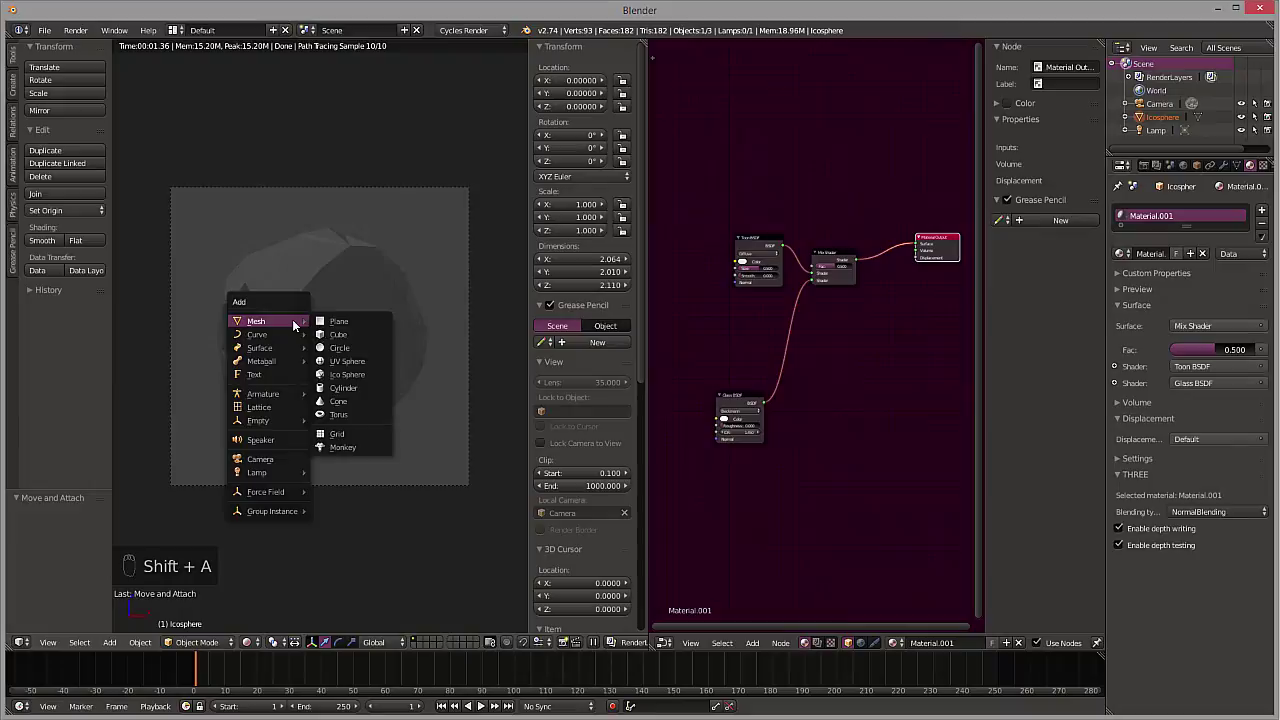